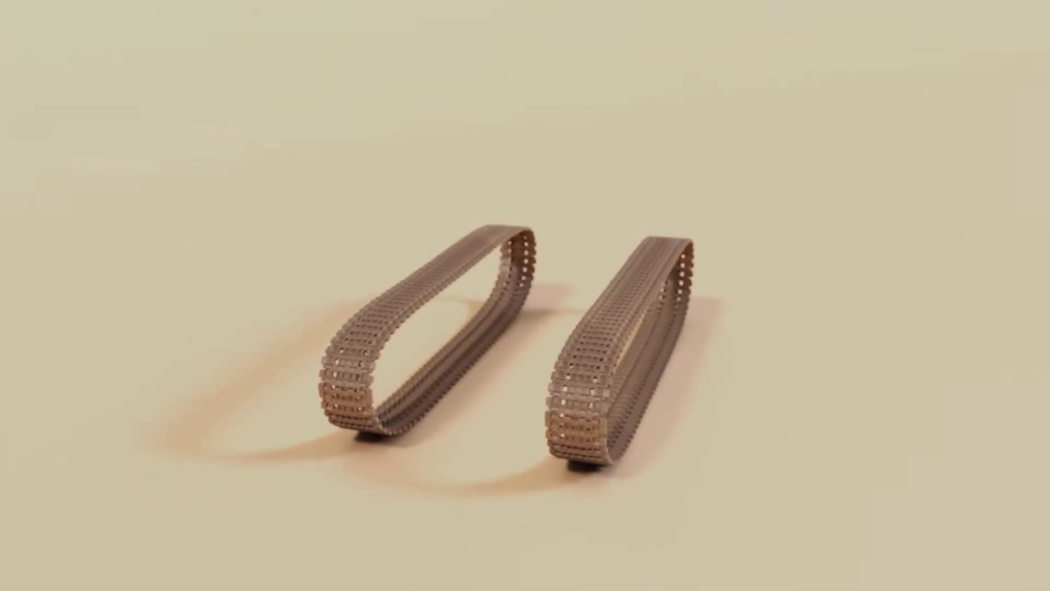
- Select the Back and Front reference image objects together in the Outliner
click(951, 201)
click(934, 85)
click(933, 131)
- Move the selected references into a new Ref_Tank collection
key(m)
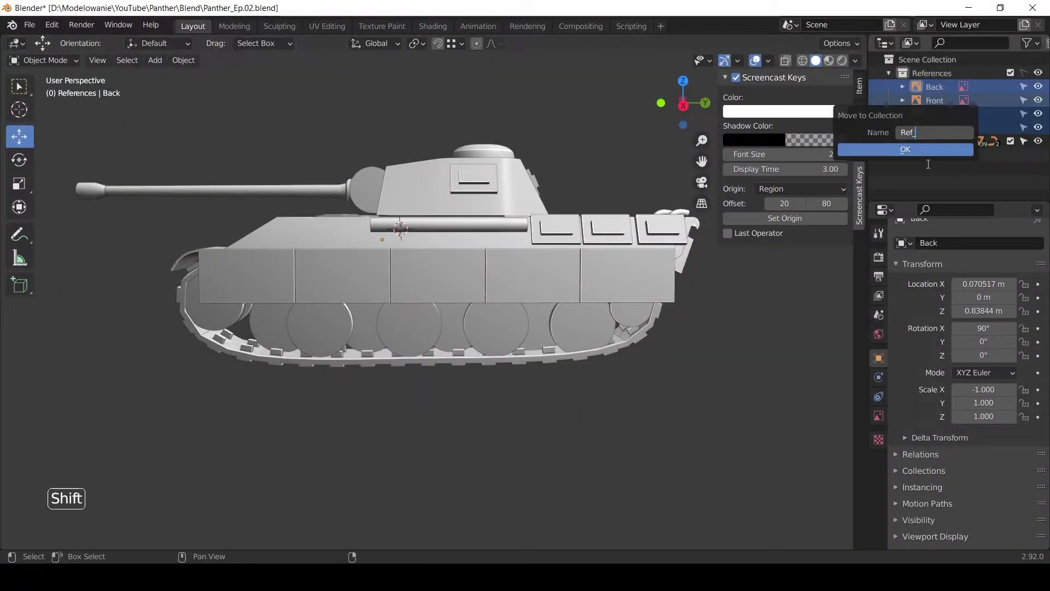
click(941, 107)
click(903, 90)
click(927, 73)
- Create a second reference collection and begin renaming it Ref_Tracks
right_click(941, 75)
right_click(934, 65)
right_click(954, 74)
double_click(943, 103)
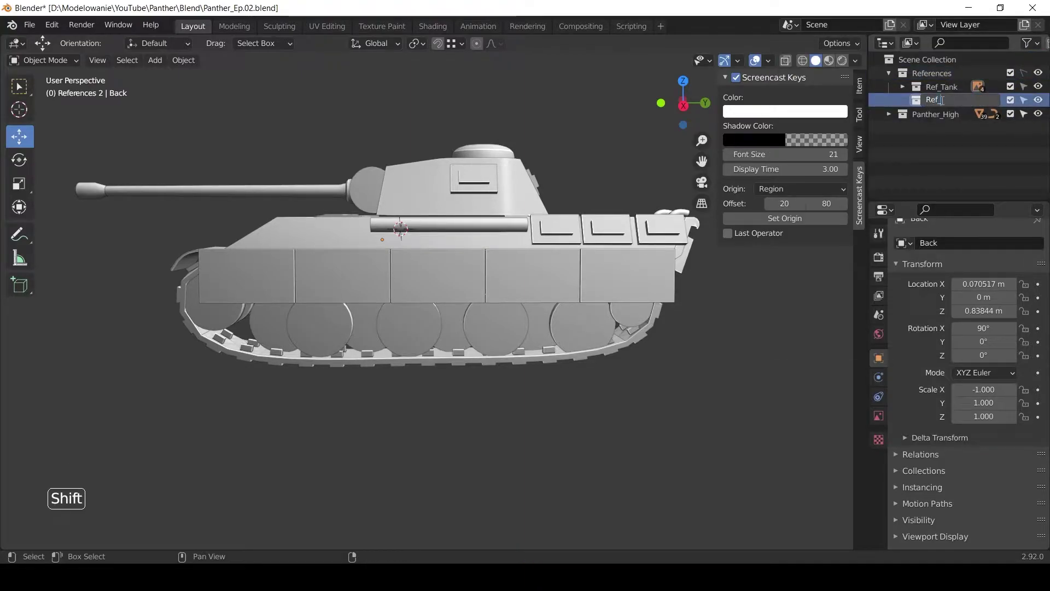
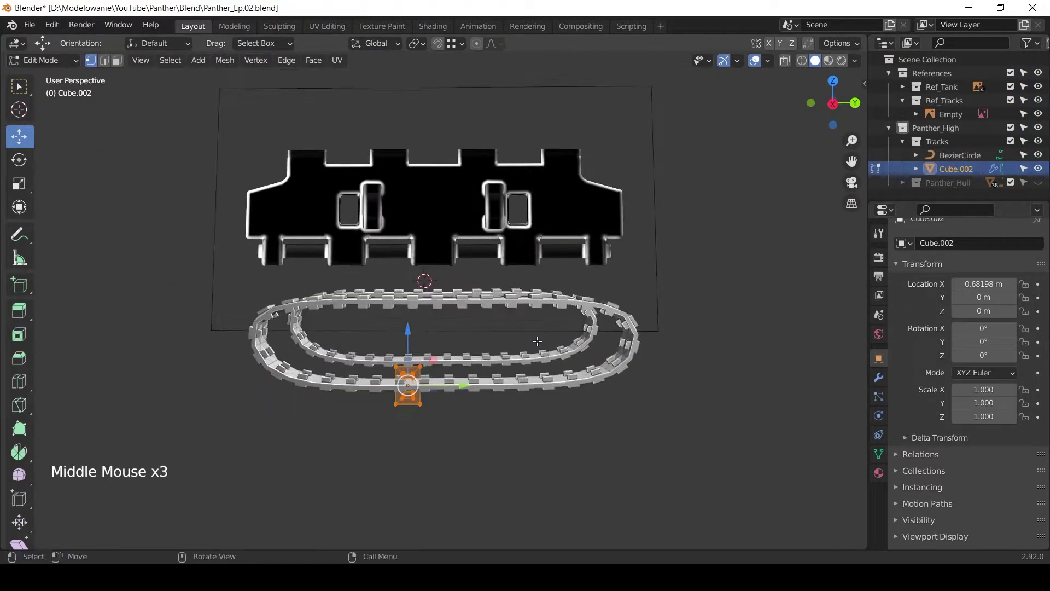
- Leave Edit Mode, duplicate the arrayed track link and toggle Outliner visibility of Cube.002
key(Tab)
key(shift+d)
click(886, 376)
click(1027, 268)
click(1025, 282)
- Hide the arrayed track object in the viewport and switch to the left side view on the reference
scroll(down, 3)
middle_click(624, 447)
click(564, 354)
key(h)
click(573, 303)
scroll(up, 3)
middle_click(606, 355)
key(ctrl+KP_3)
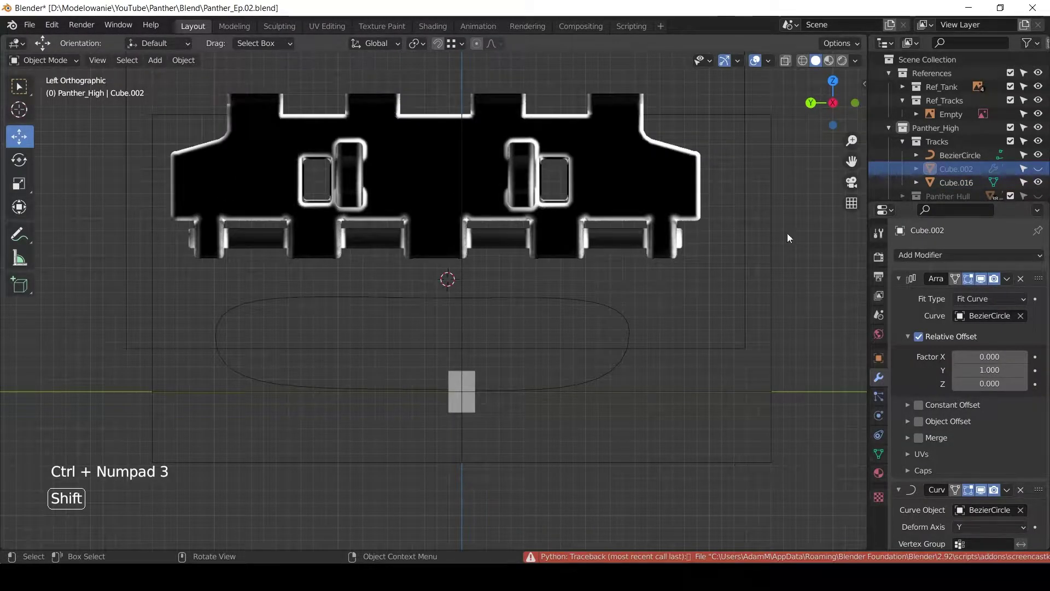